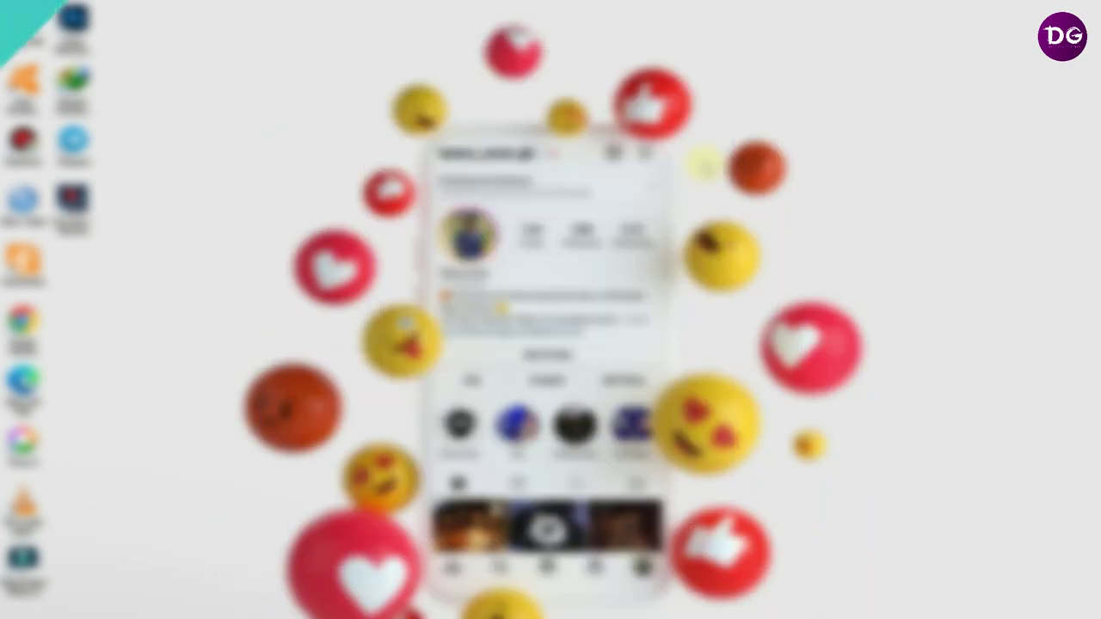
Launch Photoshop and begin setting up a new 8 × 8 inch, 300 ppi document
drag(488, 189, 644, 163)
text(ove)
key(space)
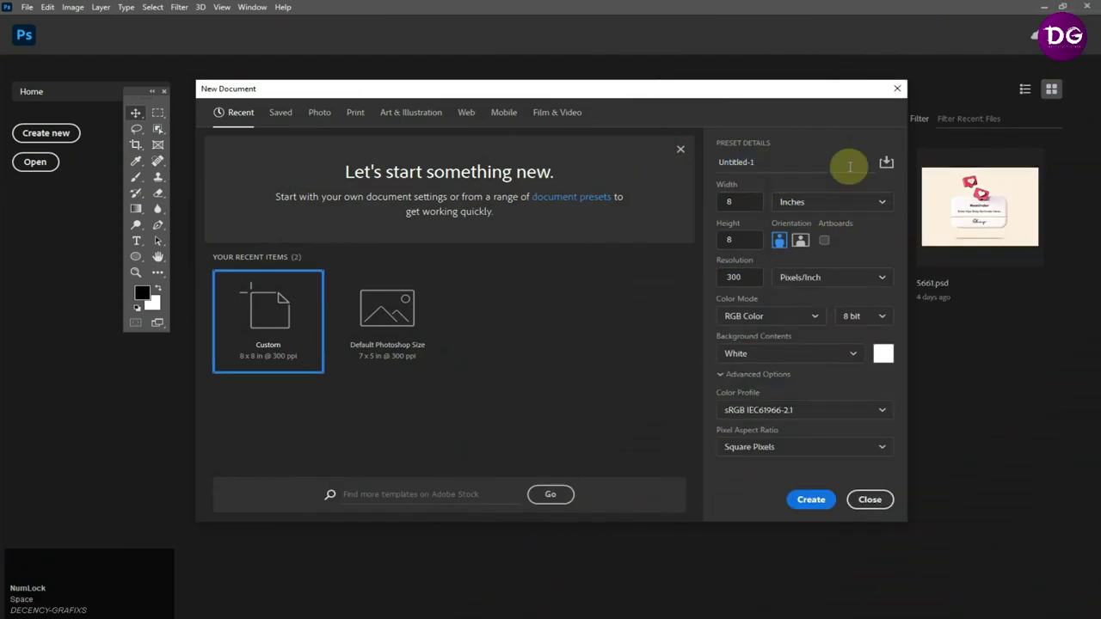
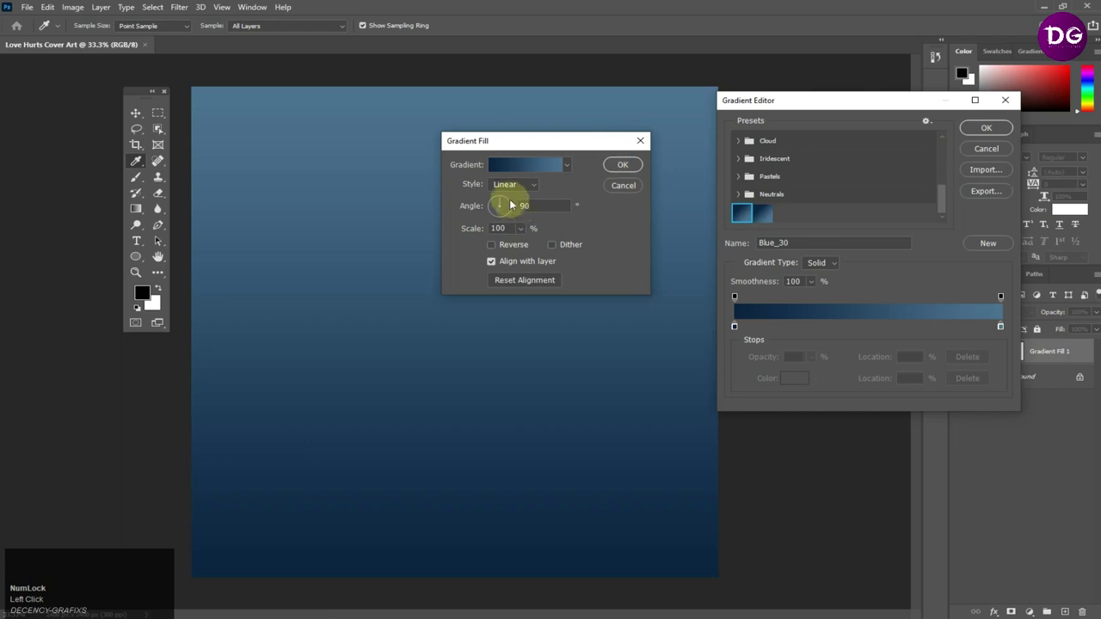
Accept the navy-to-steel-blue Blue_30 gradient colours for the background fill
click(511, 188)
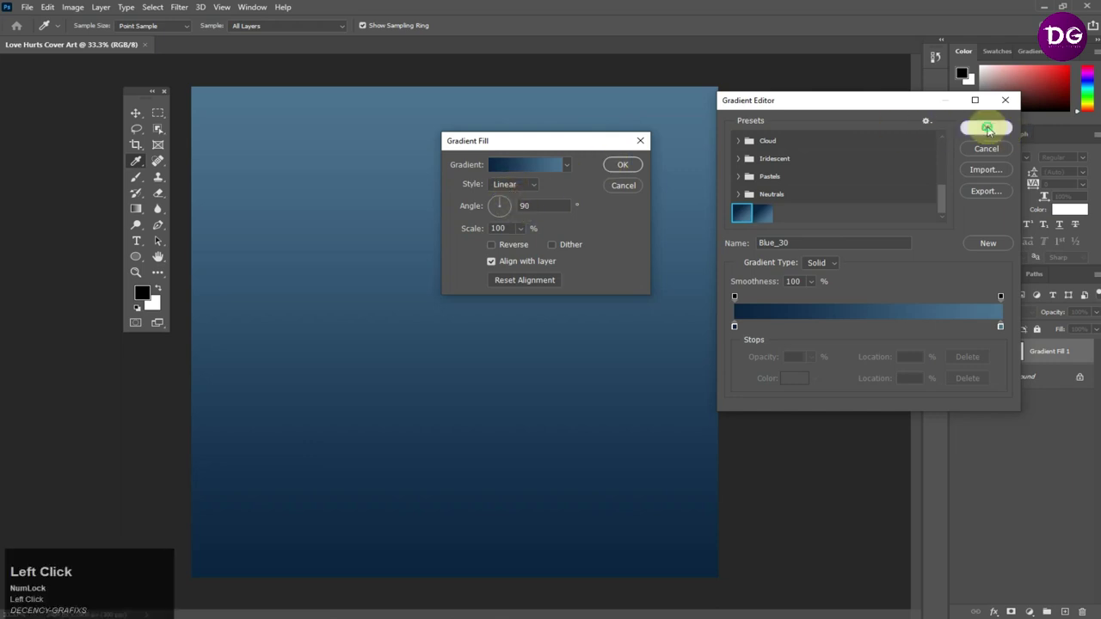
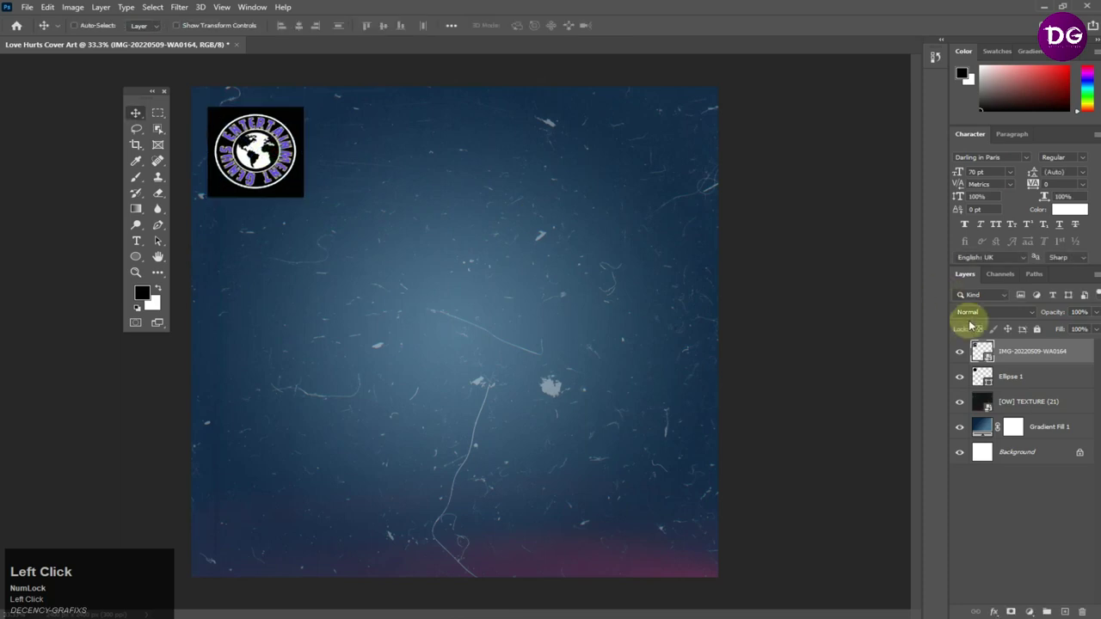
Clip the Genius Entertainment logo into the black ellipse with a clipping mask
right_click(1034, 354)
click(930, 368)
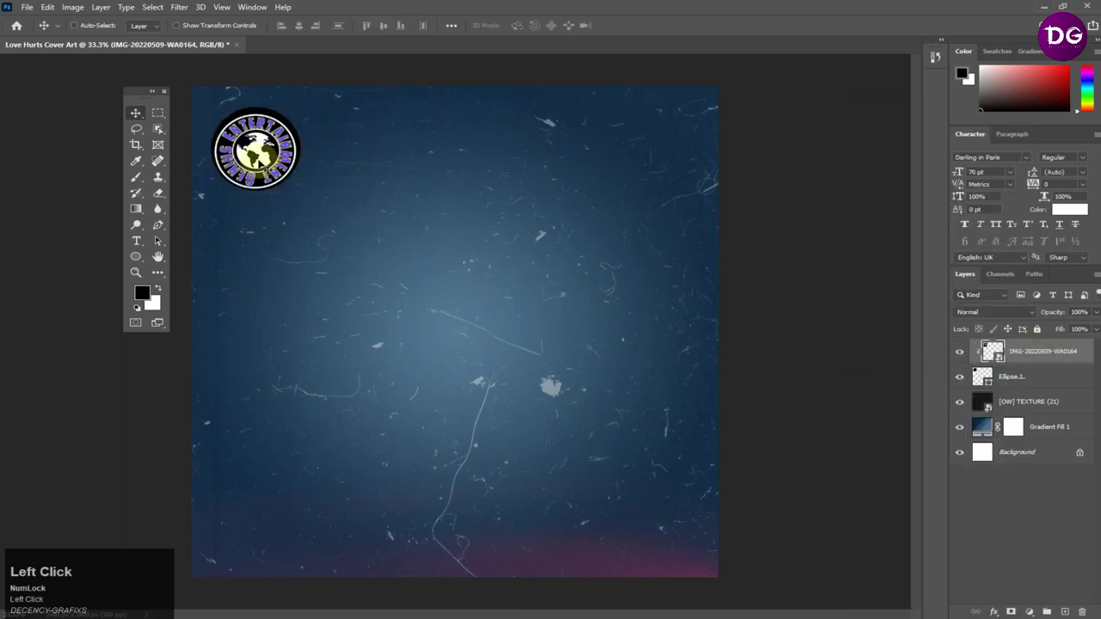
key(Up)
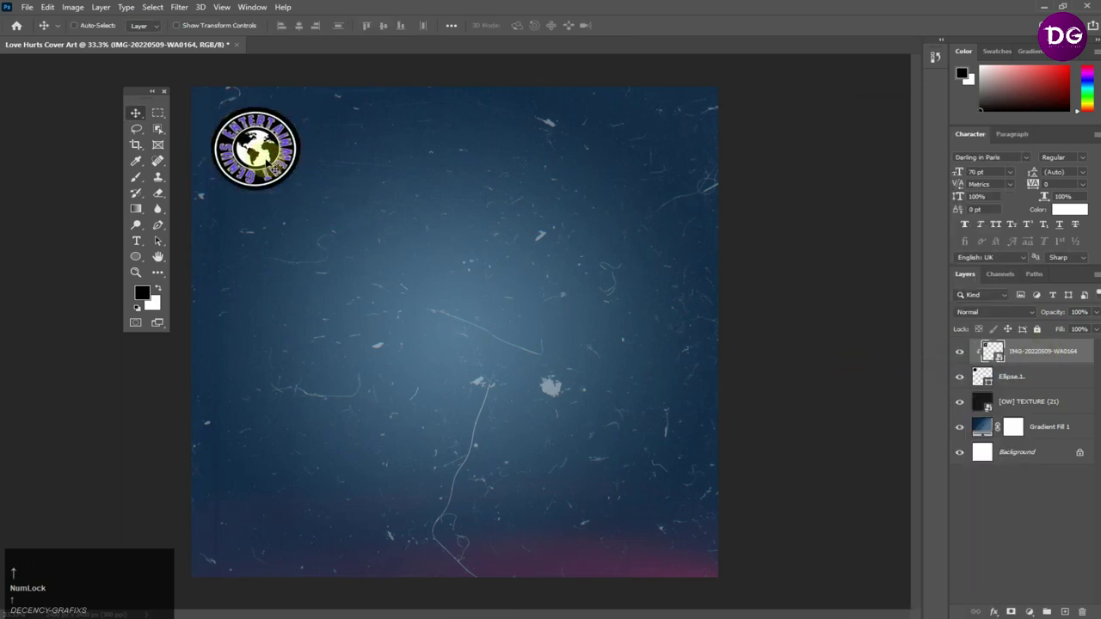
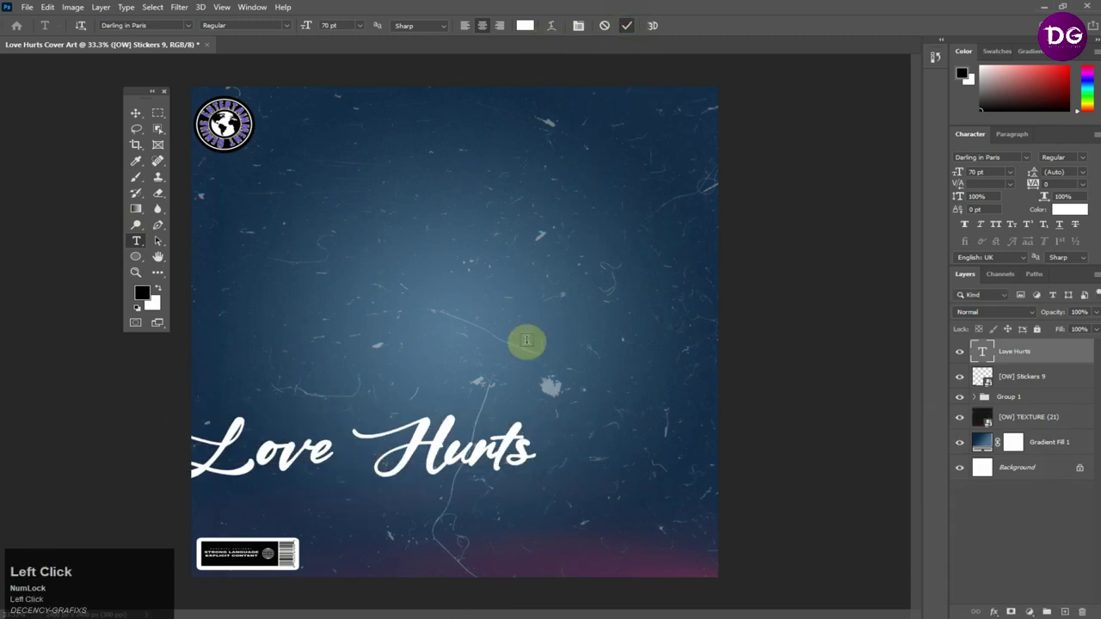
Align the Love Hurts title to the horizontal centre of the canvas
key(v)
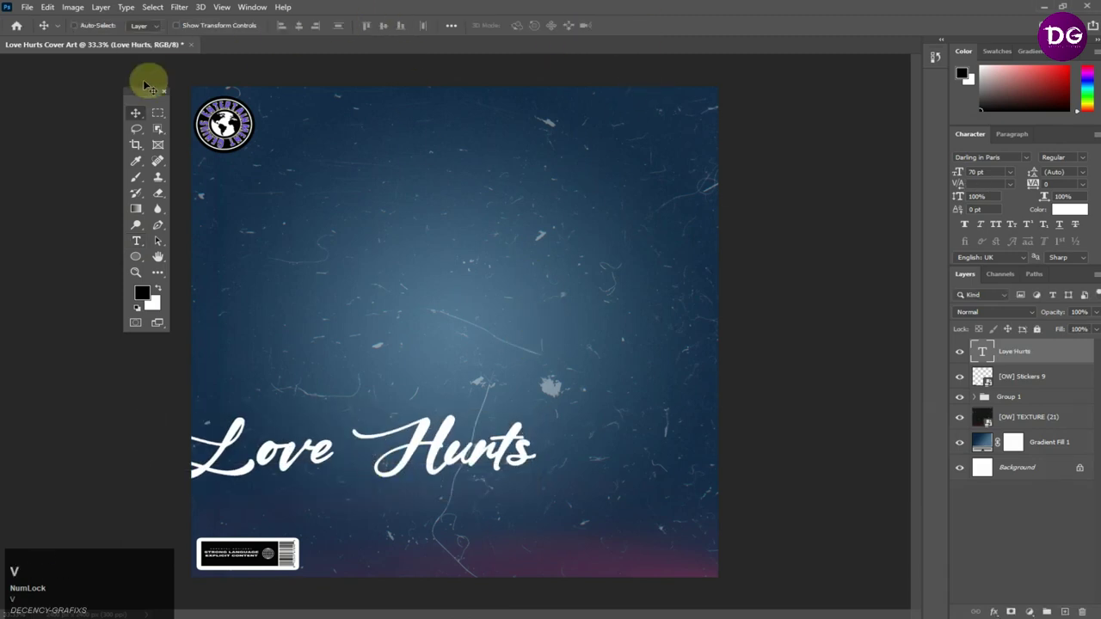
key(ctrl+a)
click(300, 29)
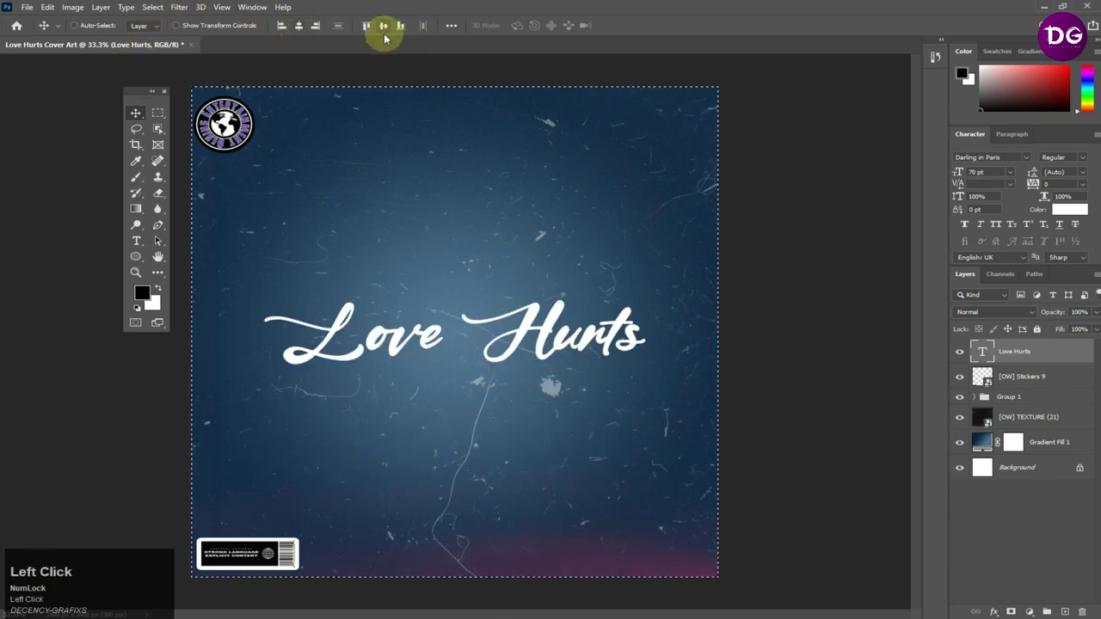
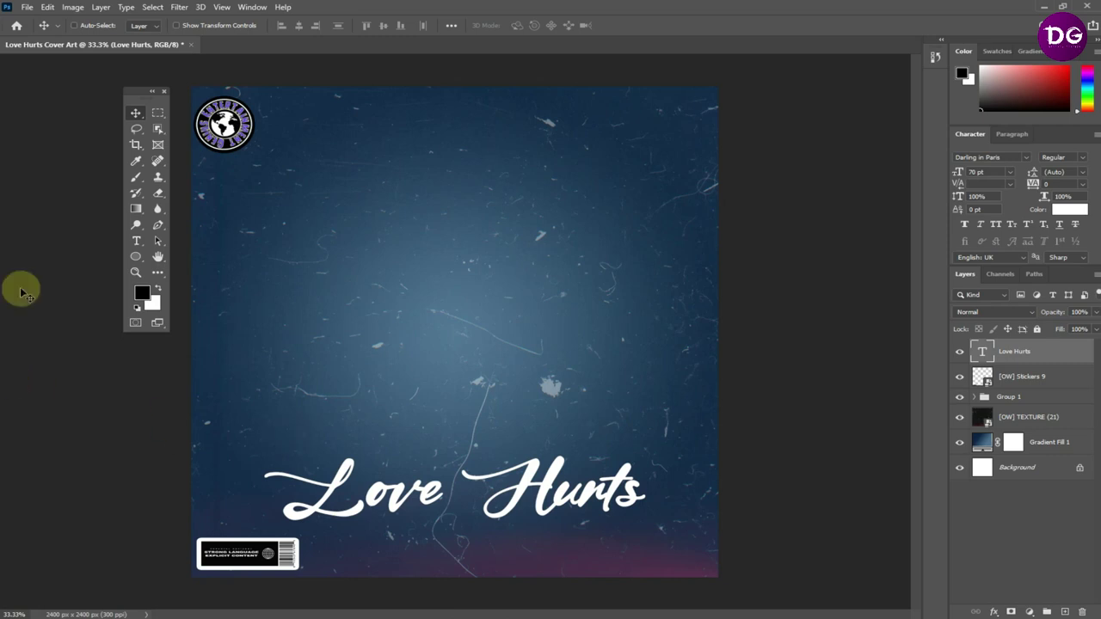
Move the title toward the bottom and start a new text line on the cover
click(136, 246)
drag(136, 246, 657, 192)
key(ctrl+c)
click(594, 230)
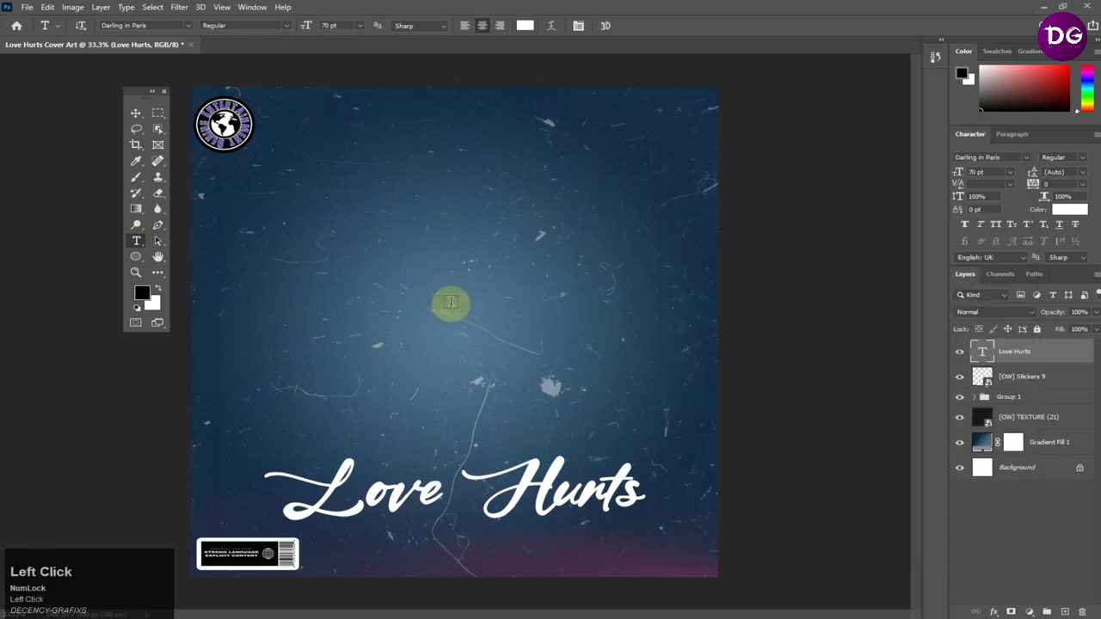
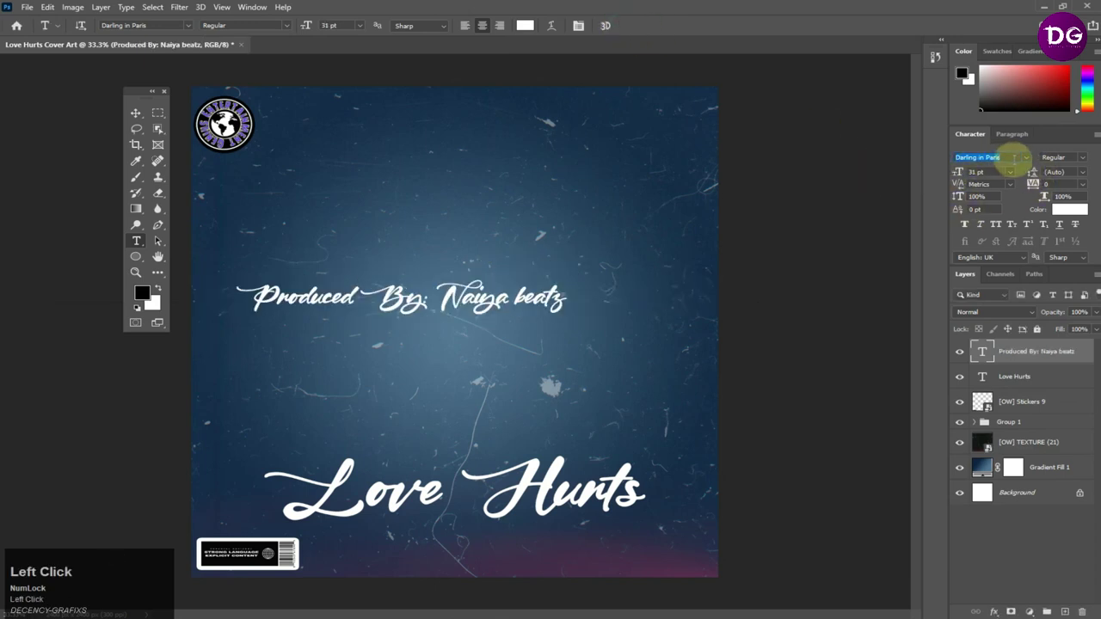
Search for the COCOGOOSE font for the producer credit
text(co)
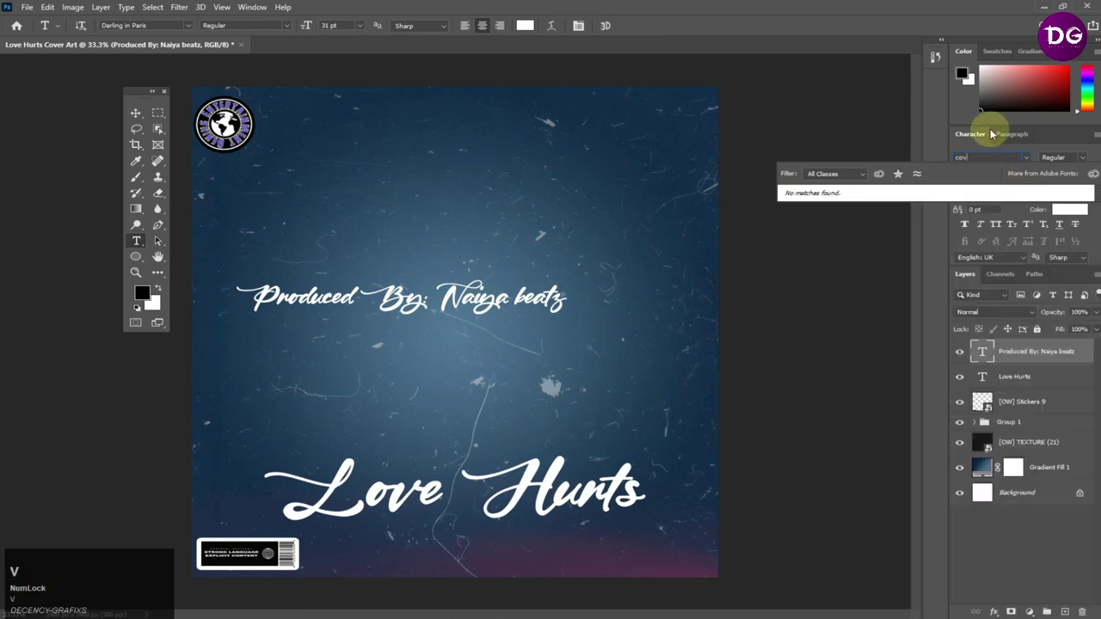
text(o)
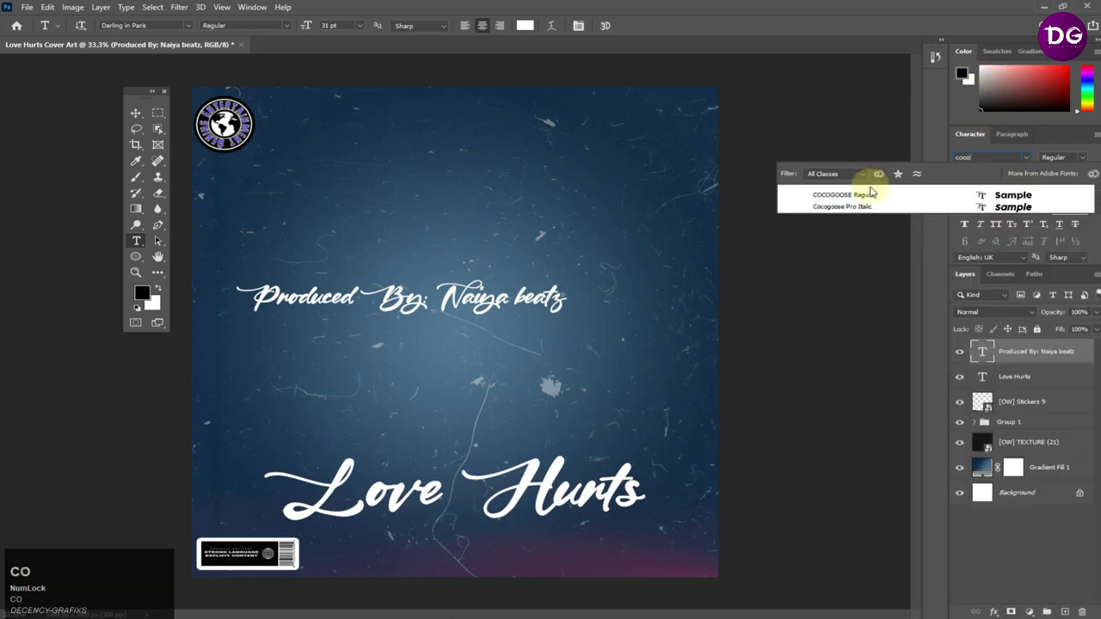
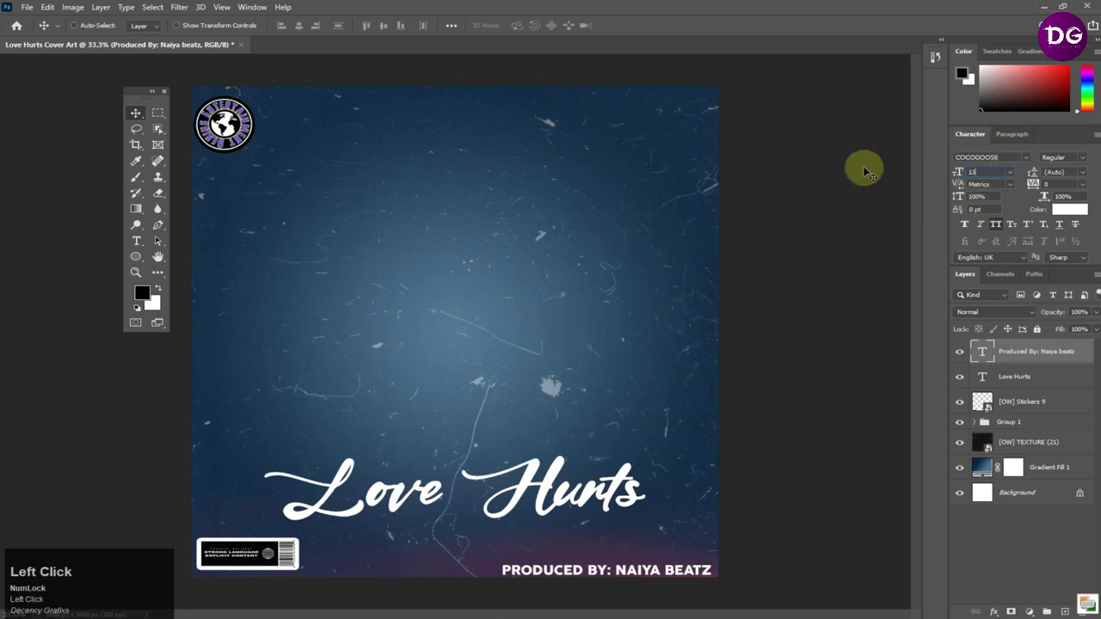
Nudge the PRODUCED BY: NAIYA BEATZ credit into the bottom-right corner
key(Up)
key(Right)
key(Up)
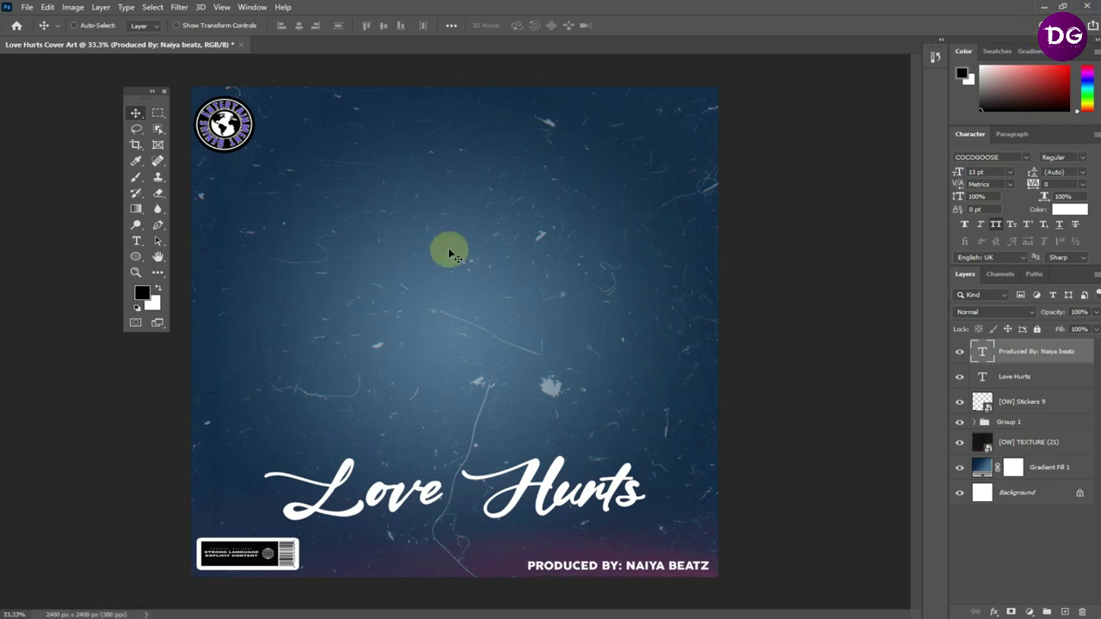
key(F10)
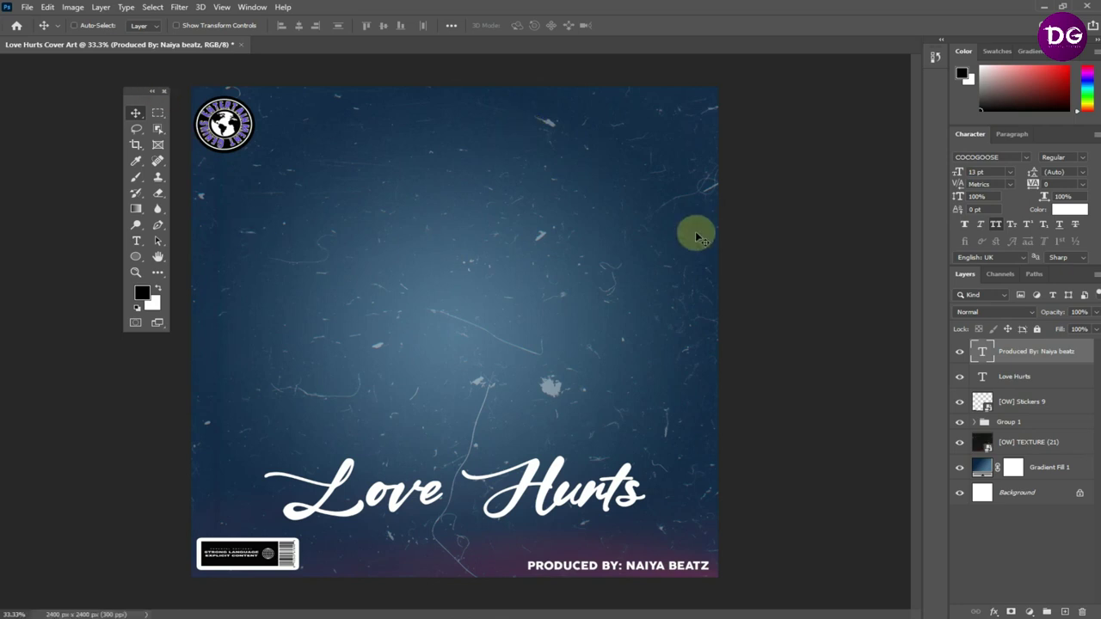
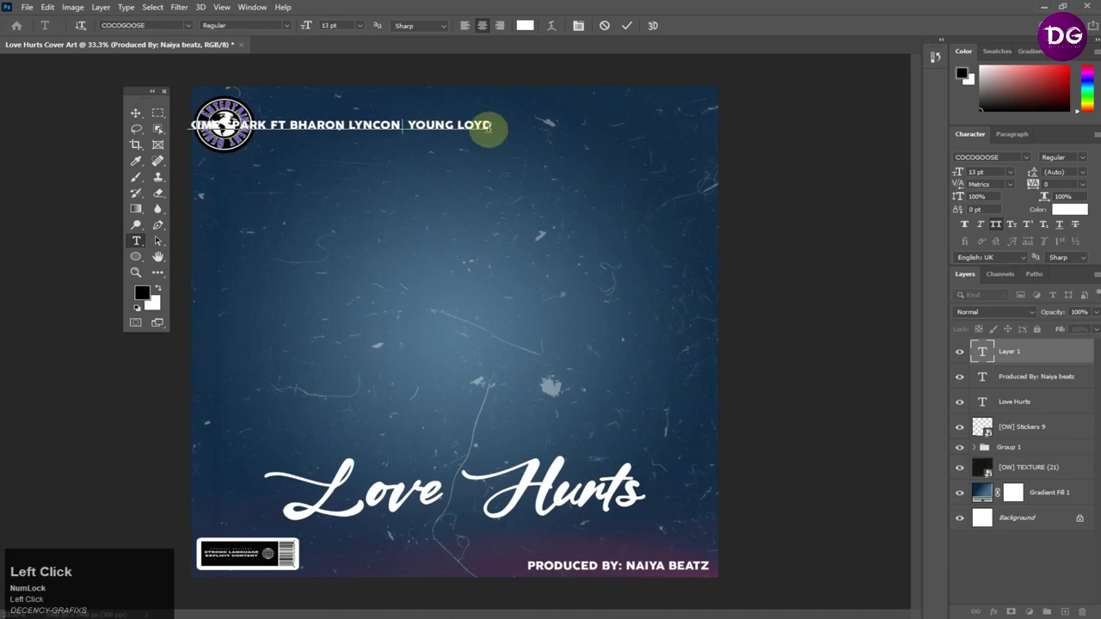
Split the artist credit onto two lines, add an & before Young Loyd, and commit
key(Return)
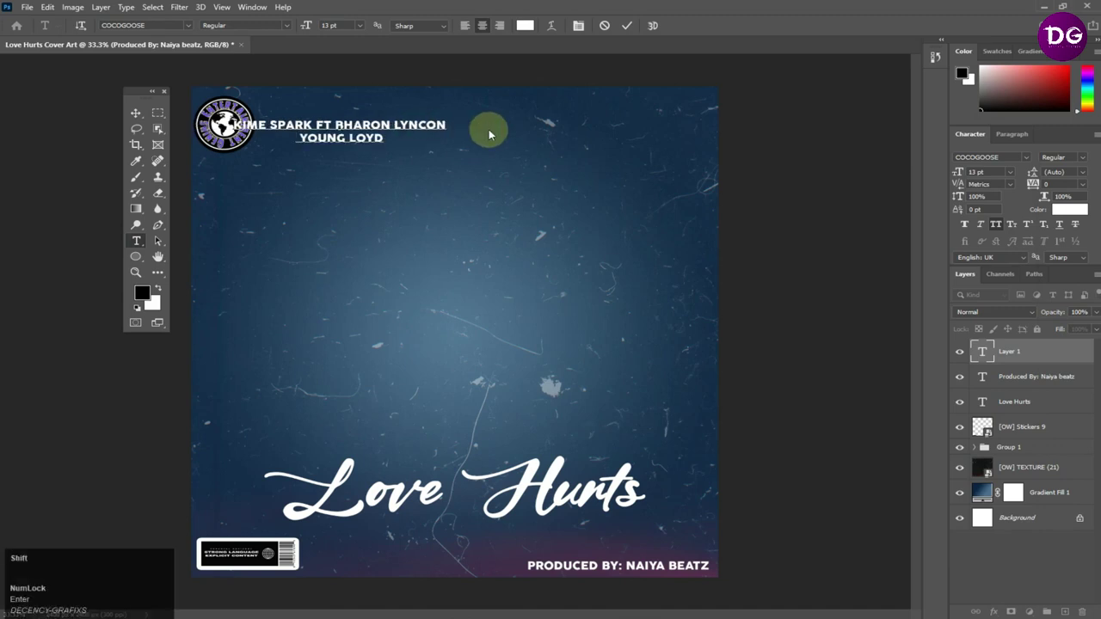
key(shift+7)
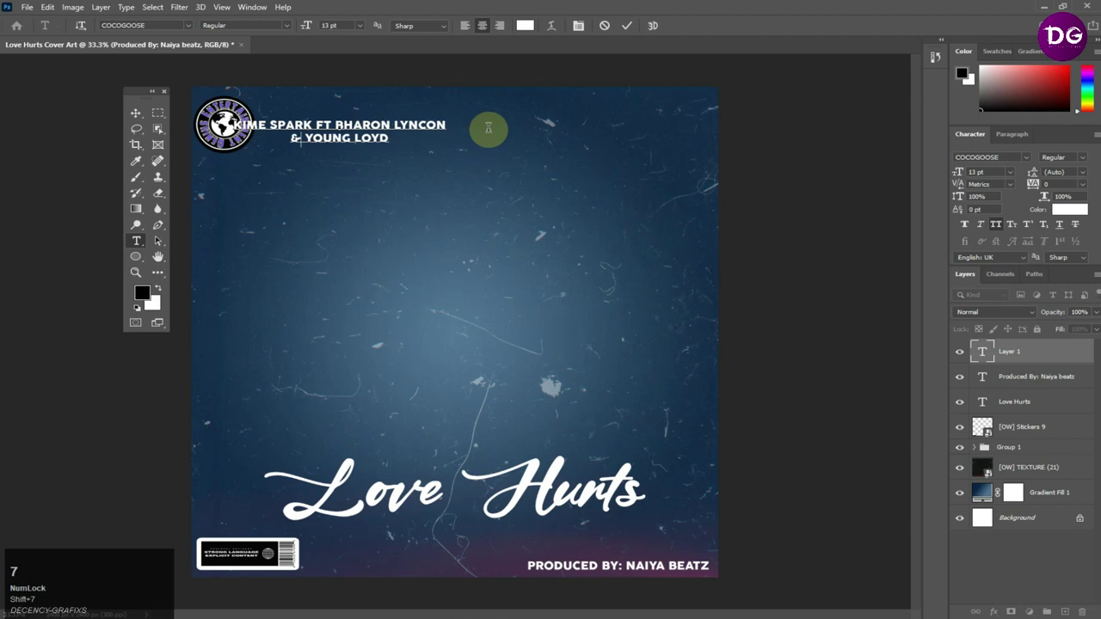
click(624, 27)
Change the artist credit's font to Akrobat
key(v)
click(993, 232)
key(s)
text(sakro)
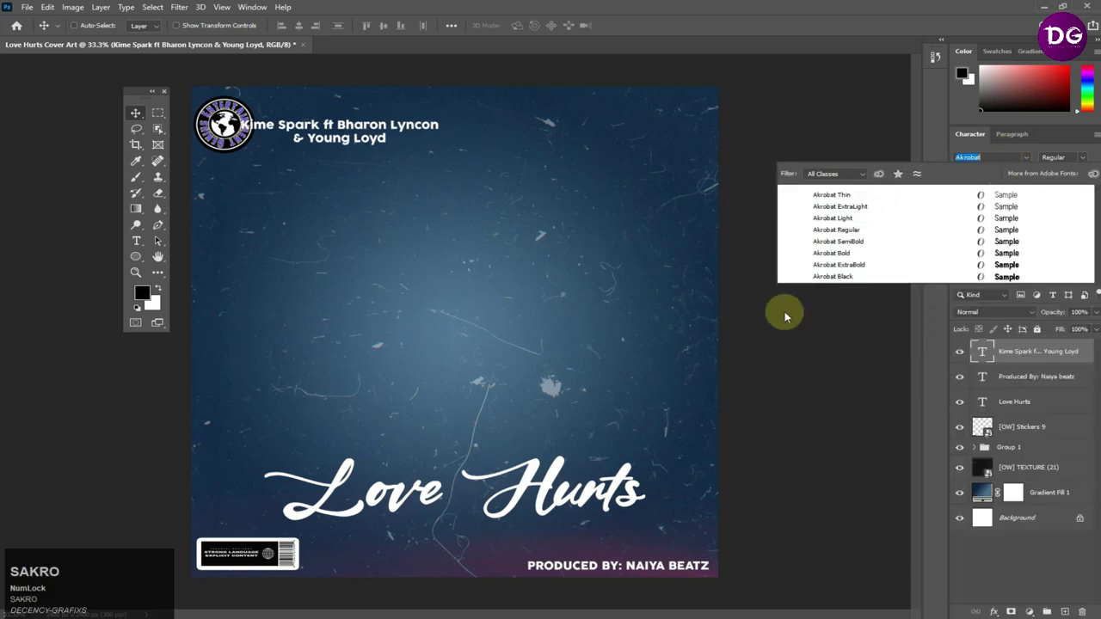
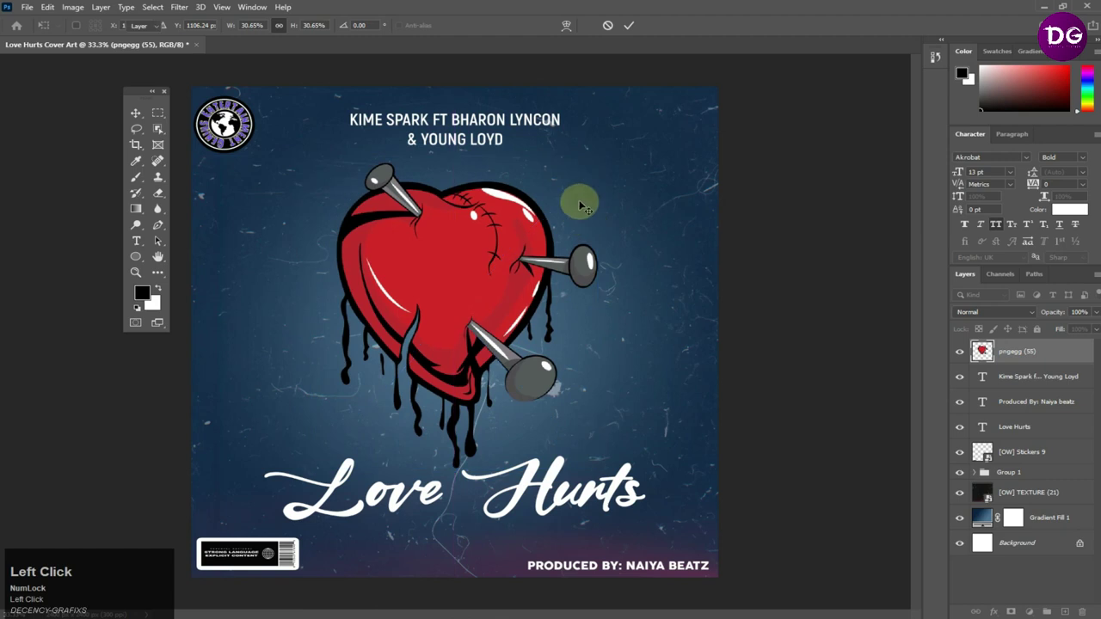
Give the nailed heart a Drop Shadow at 40% opacity, 23 px distance, and confirm
right_click(1029, 347)
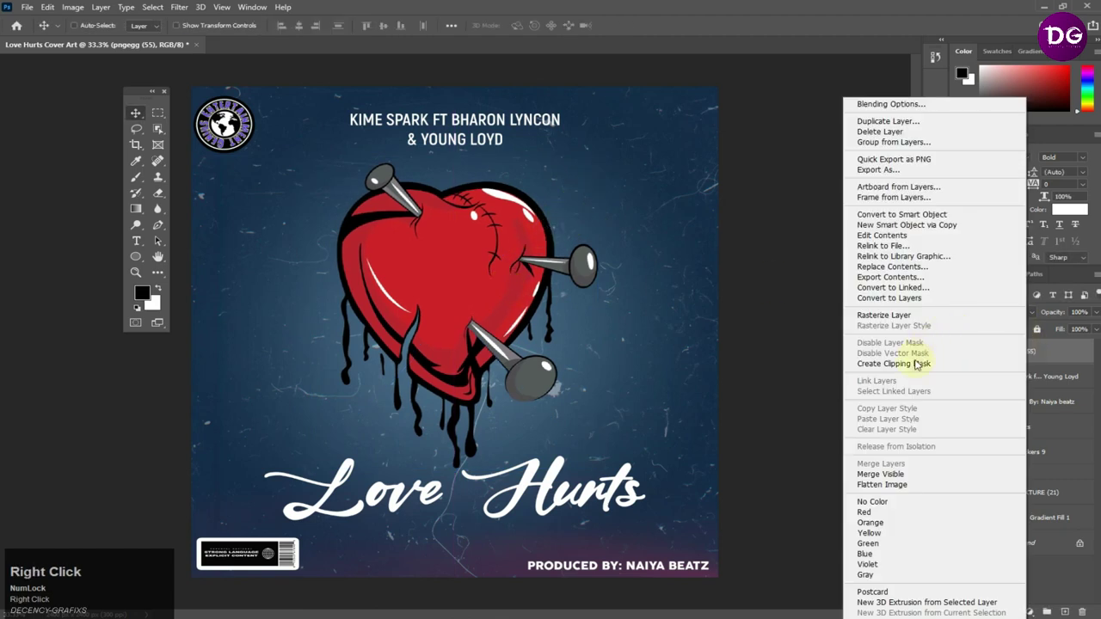
click(914, 109)
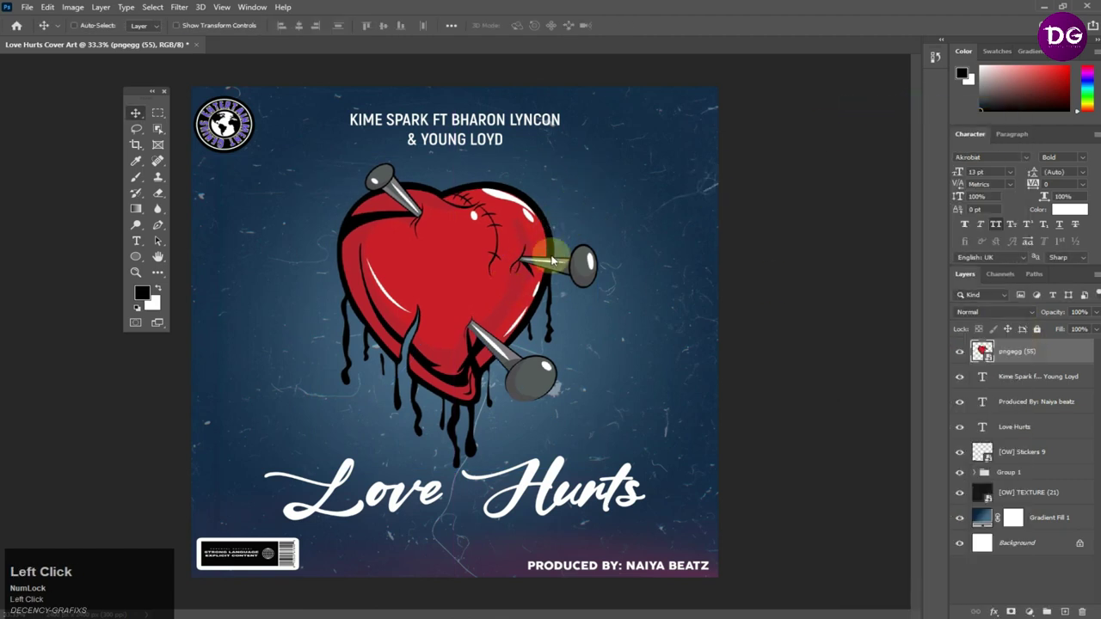
click(505, 238)
click(601, 390)
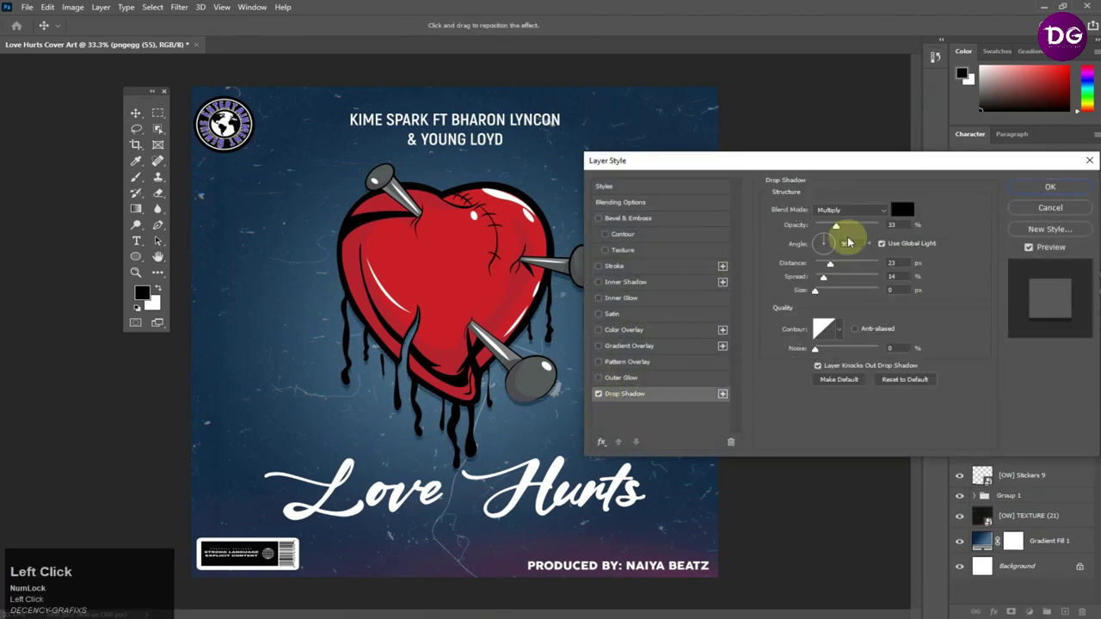
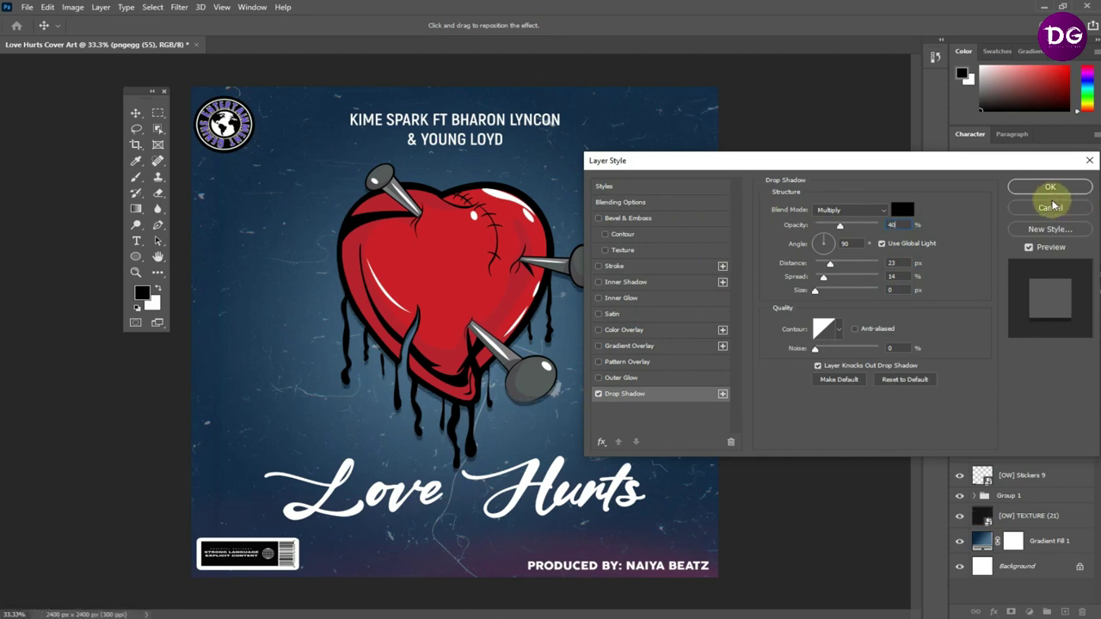
click(1051, 182)
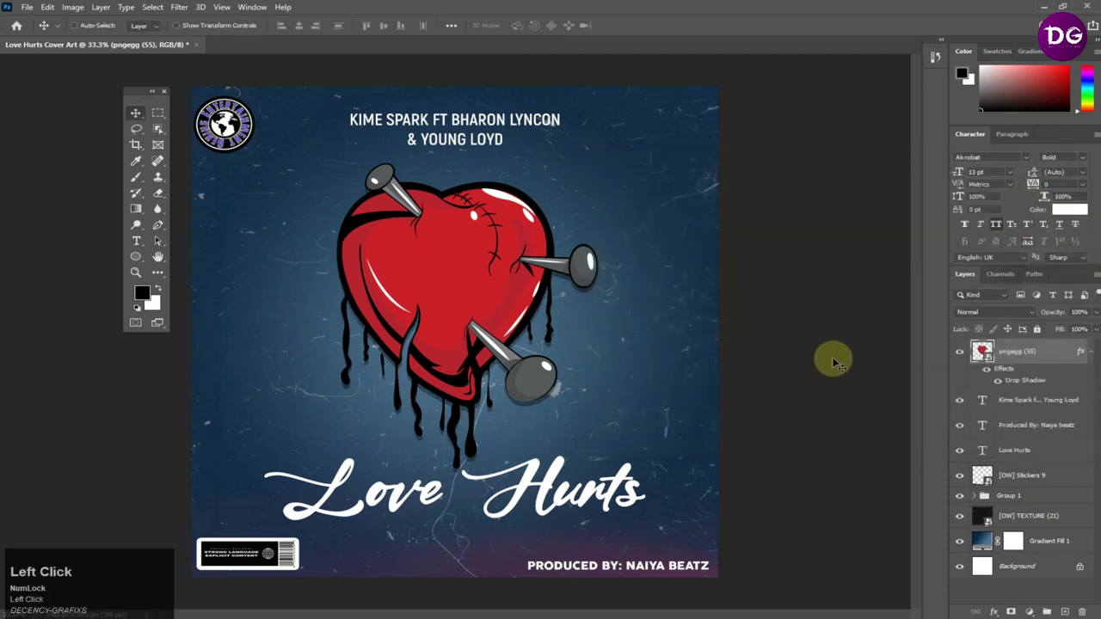